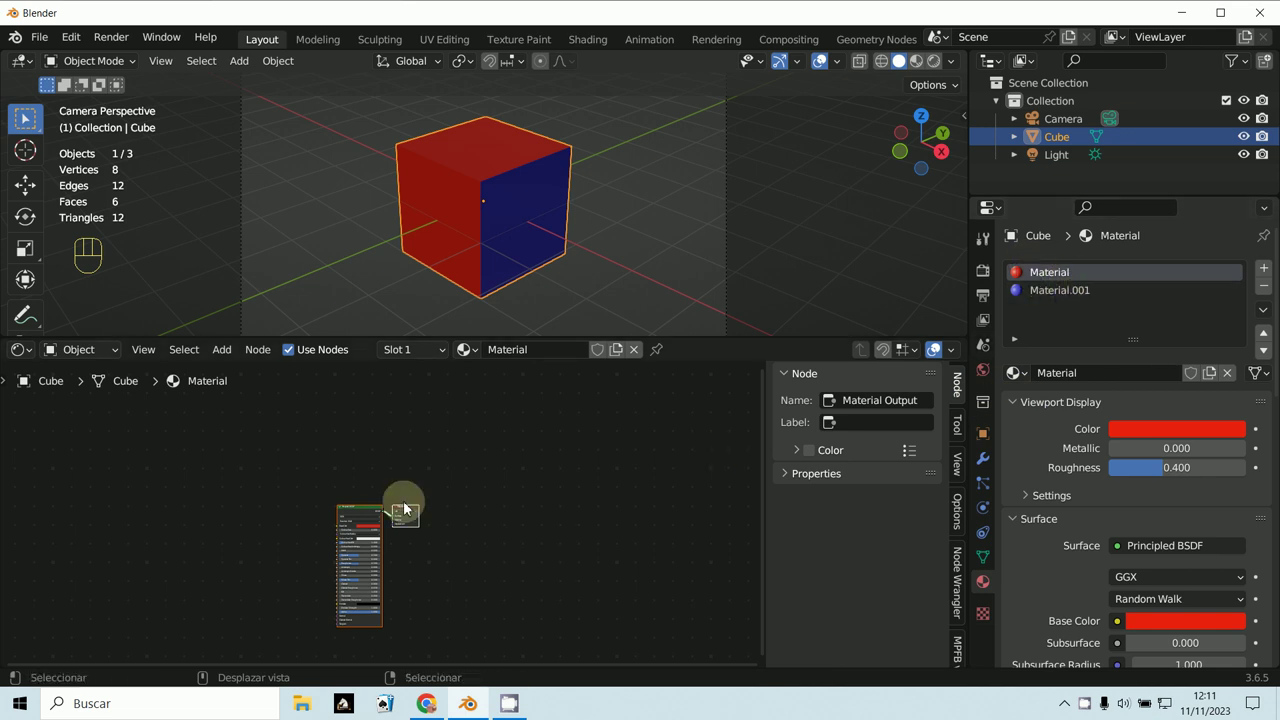
Give Material.001's Principled BSDF an image texture with mapping nodes and load 5sqtunnelroad.jpg
middle_click(427, 589)
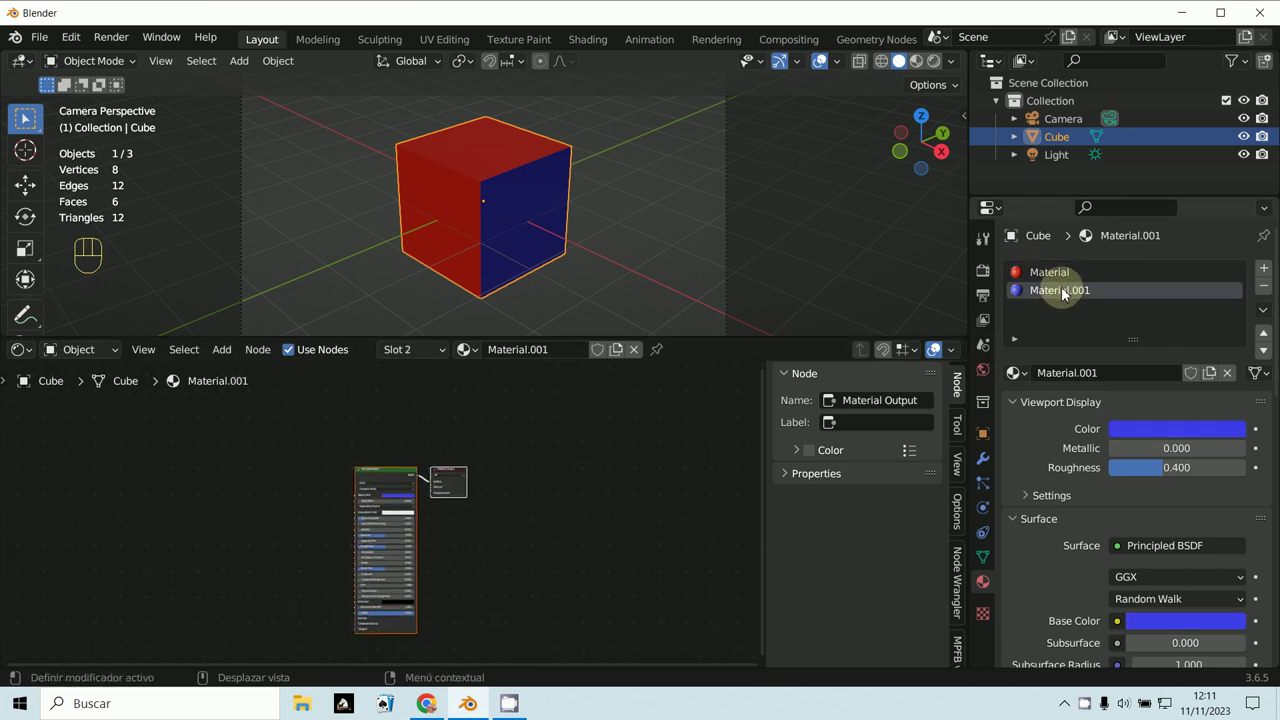
middle_click(564, 552)
left_click(413, 468)
key("ctrl+t")
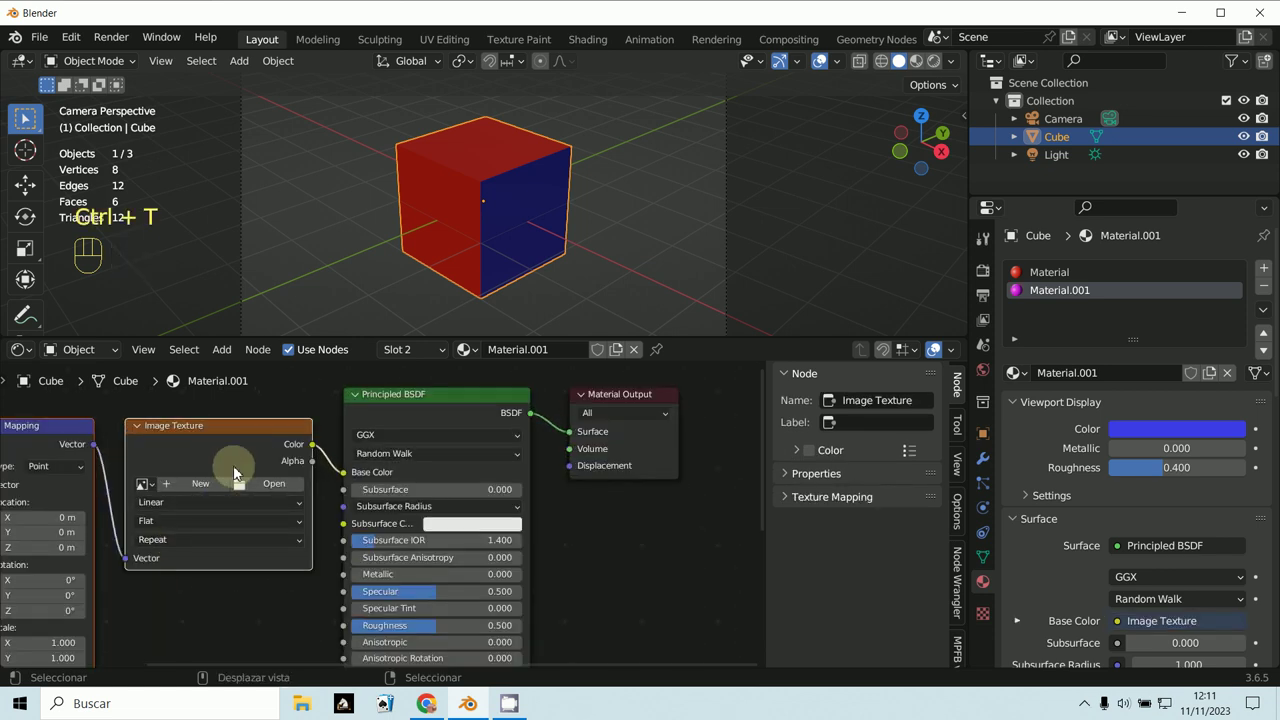
left_click(302, 502)
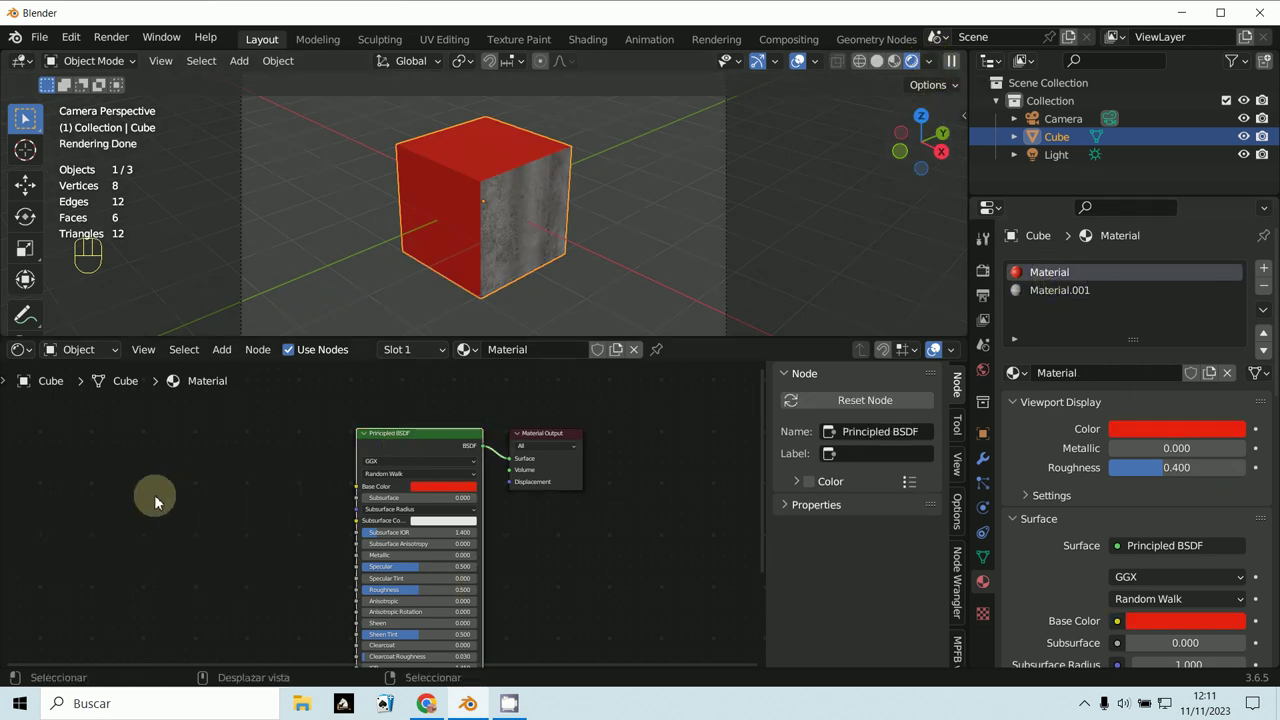
Add image texture and mapping nodes to the first material and load angmap22.jpg
key("ctrl+t")
middle_click(170, 511)
left_click(352, 521)
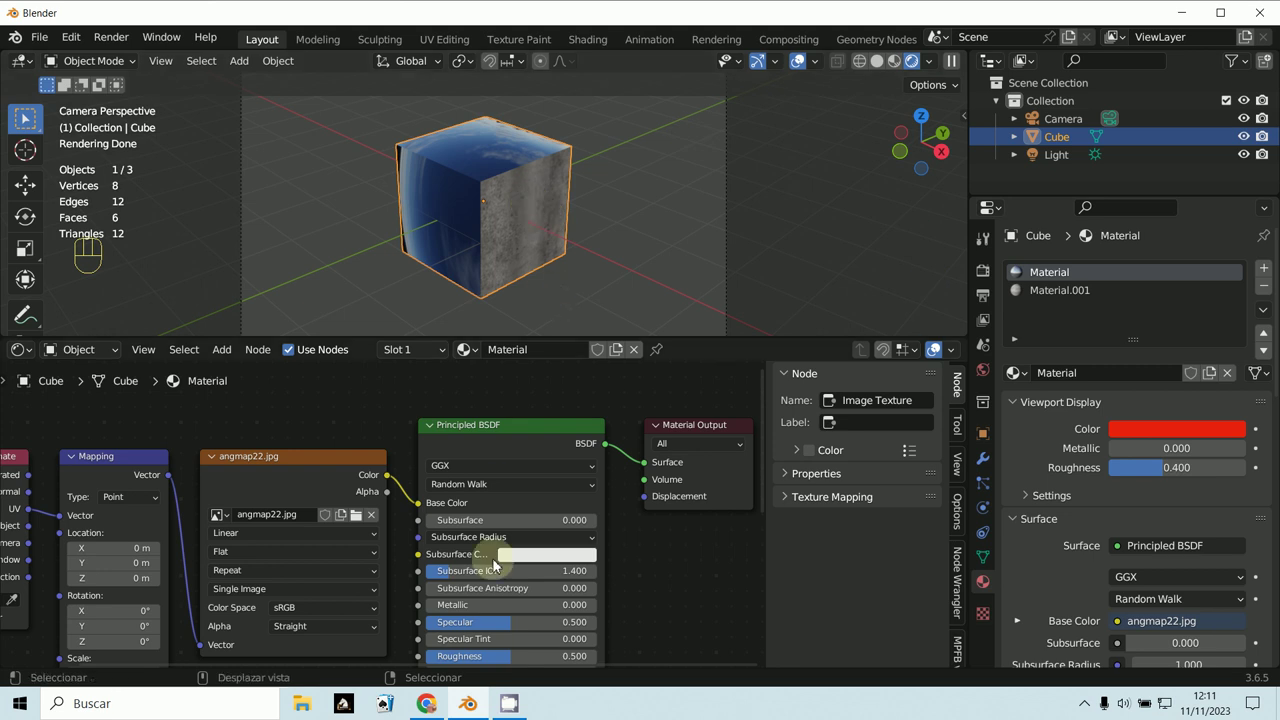
Select the Principled BSDF again and bring the whole node tree into view
middle_click(613, 582)
left_click(513, 481)
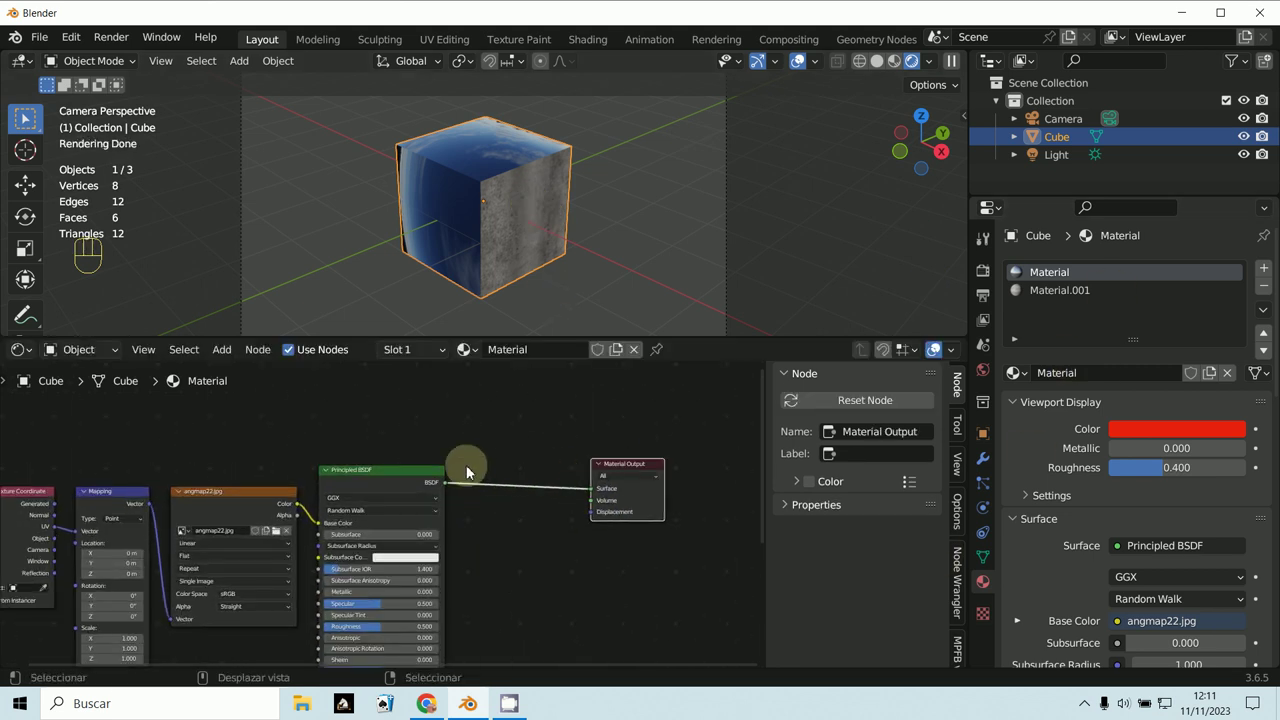
left_click(383, 482)
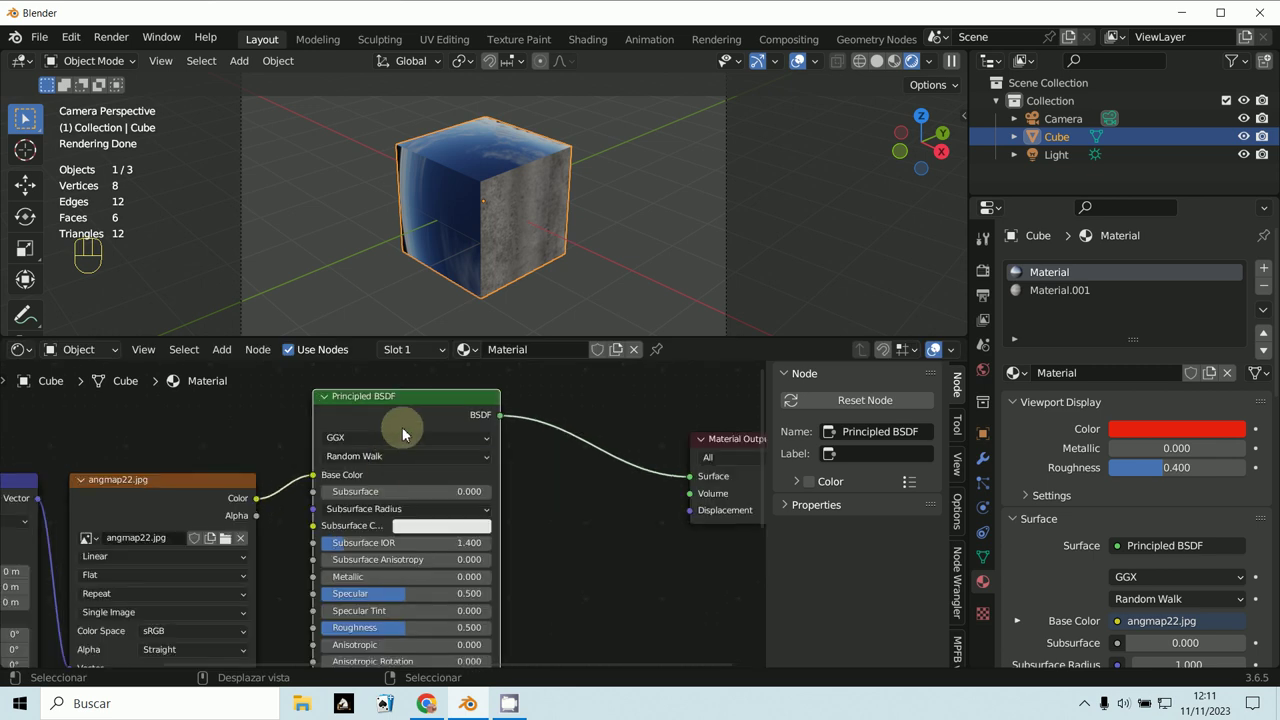
left_click_drag(227, 352, 506, 123)
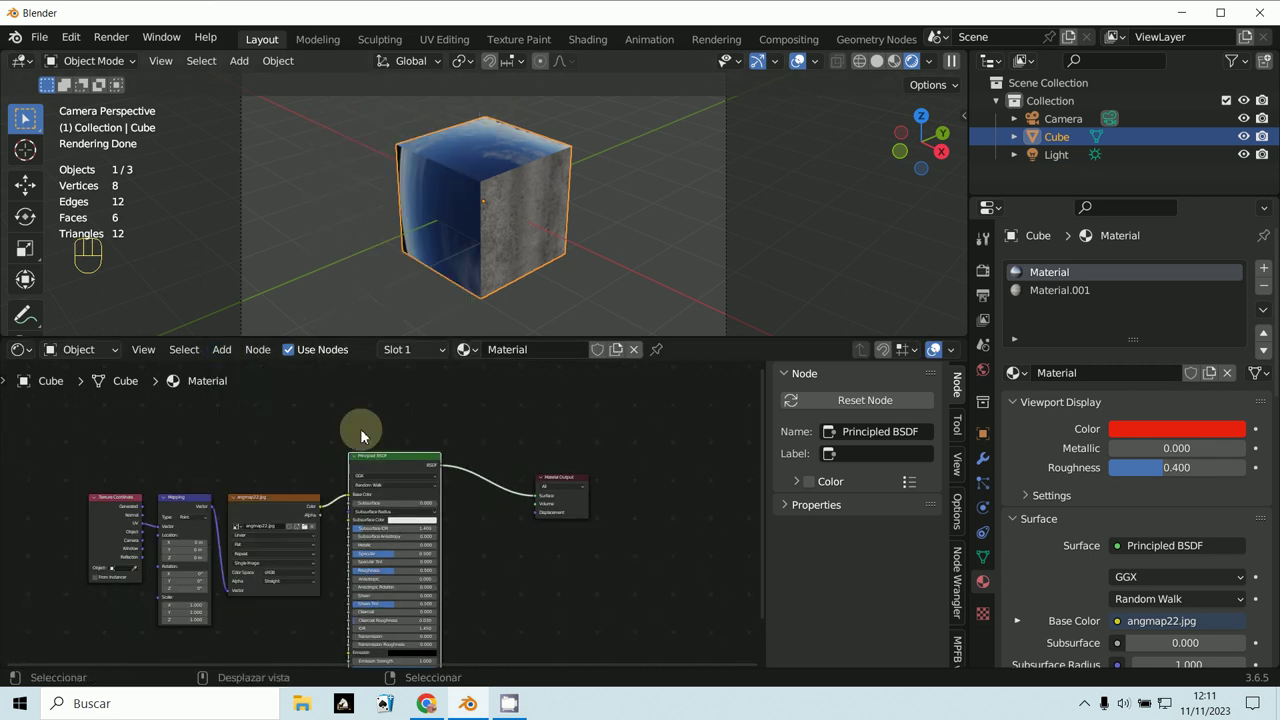
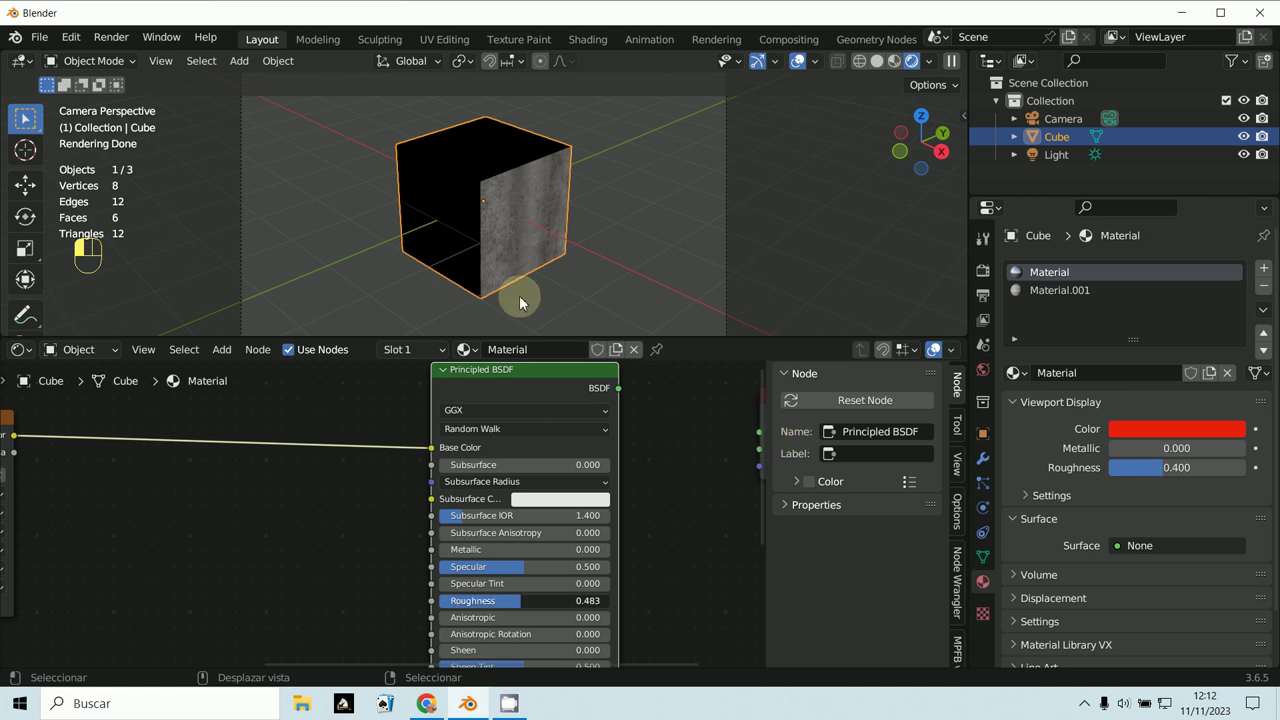
Set Metallic to 1 and Roughness to 0.19, and connect the BSDF to Material Output Surface
left_click_drag(499, 423, 487, 561)
left_click_drag(505, 399, 535, 558)
left_click(735, 391)
left_click(557, 395)
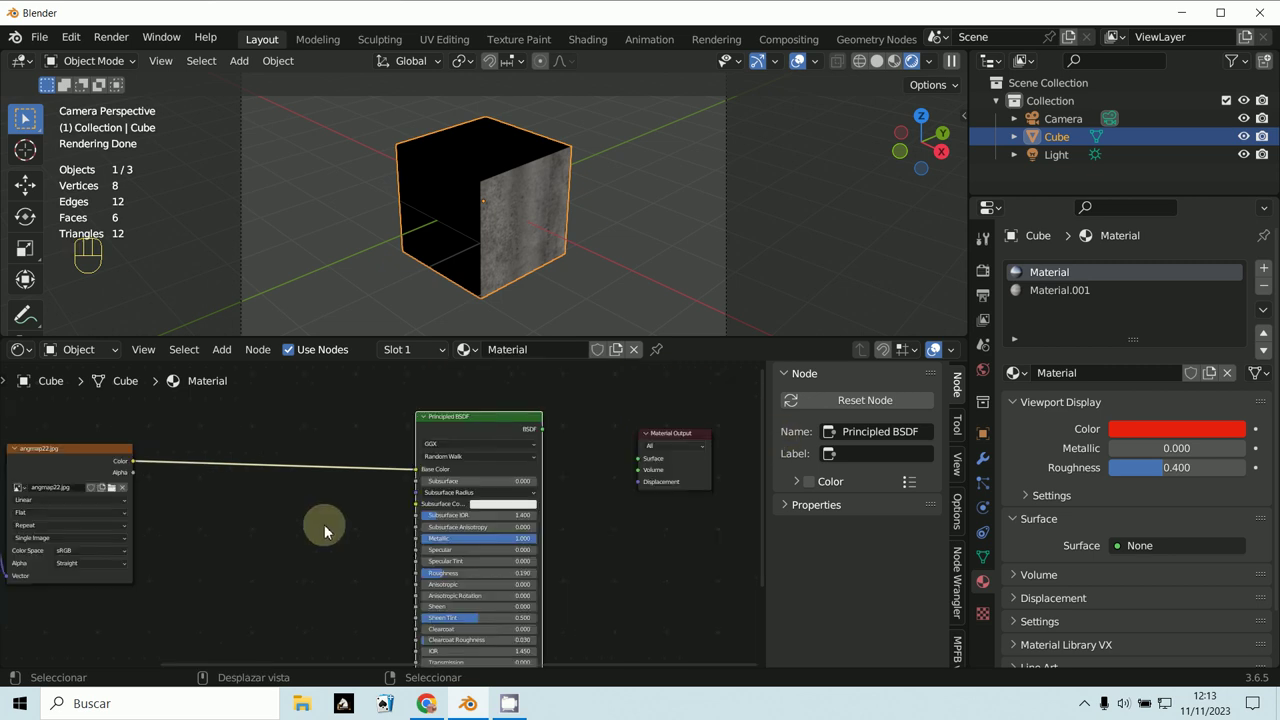
left_click(160, 470)
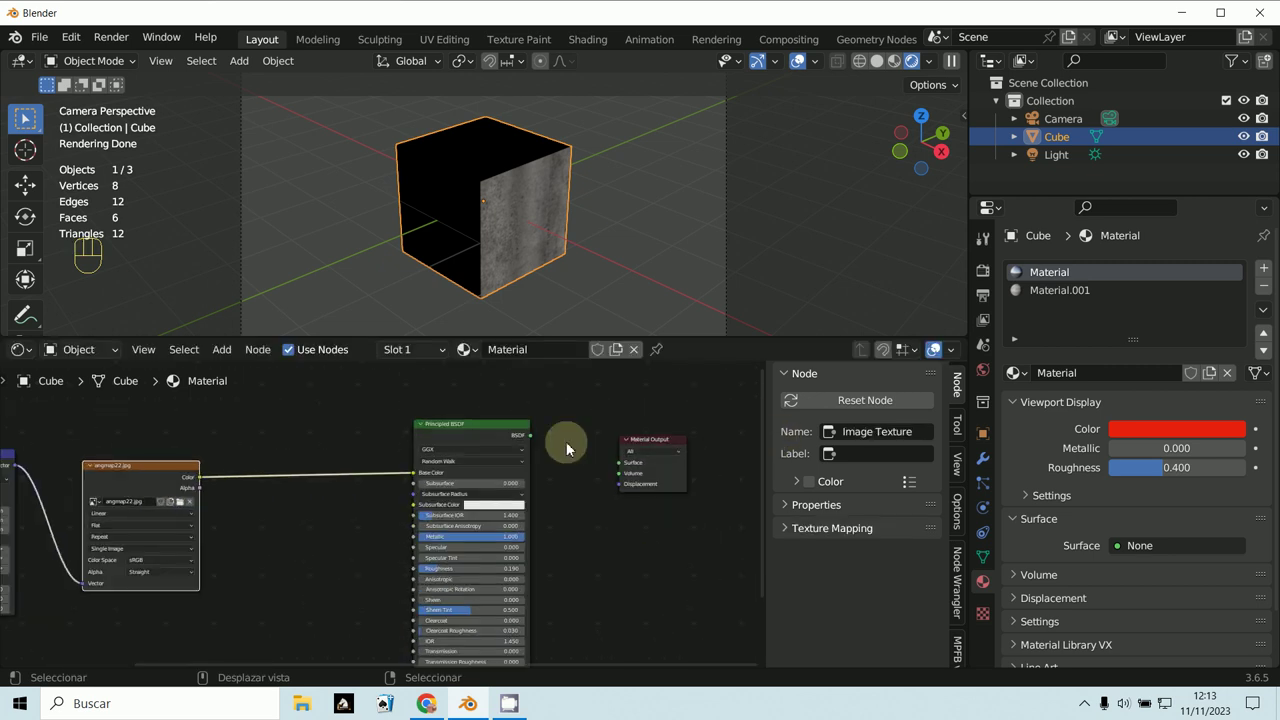
left_click_drag(554, 453, 624, 471)
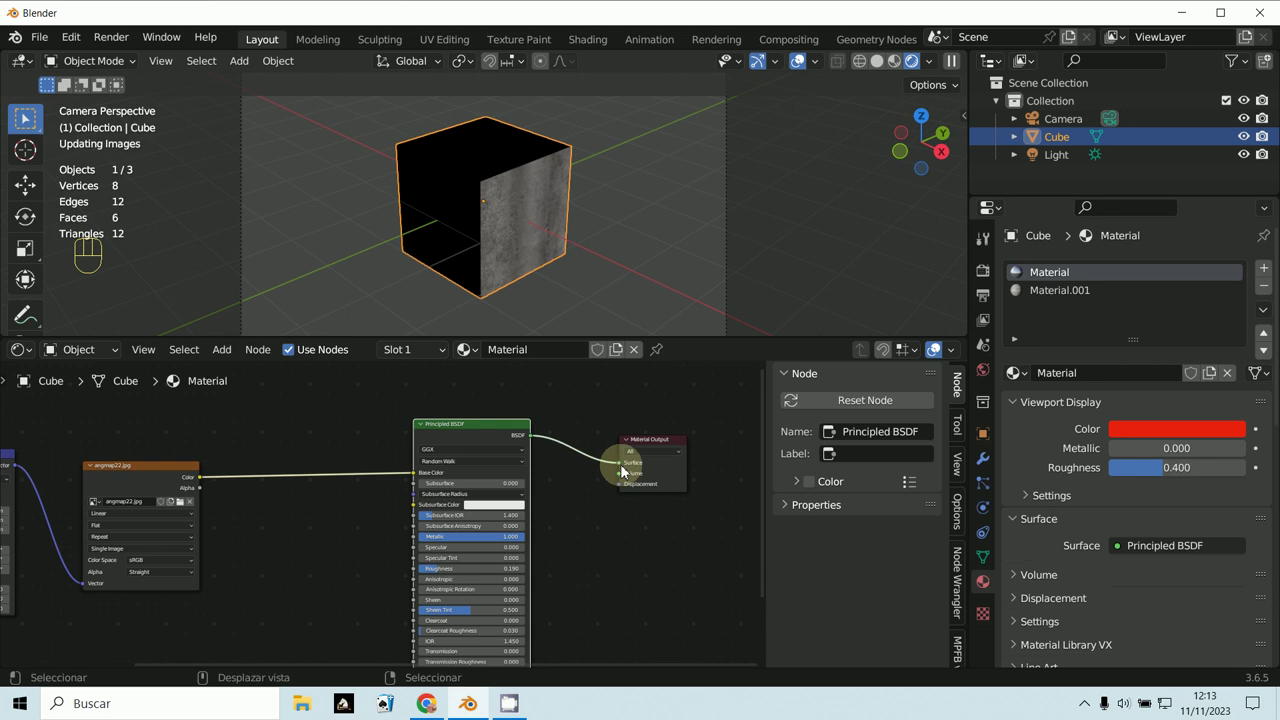
Delete the angmap22.jpg image texture node so the faces show dark red
left_click_drag(451, 435, 451, 435)
middle_click(419, 536)
left_click(322, 475)
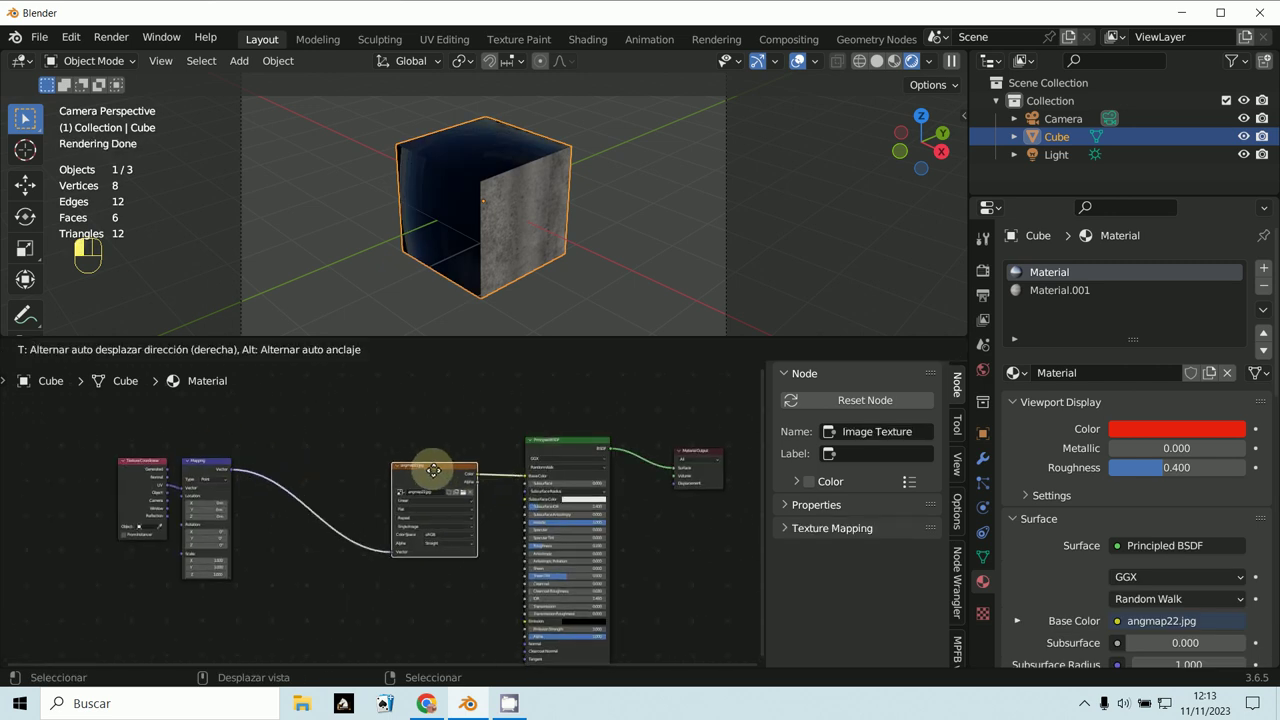
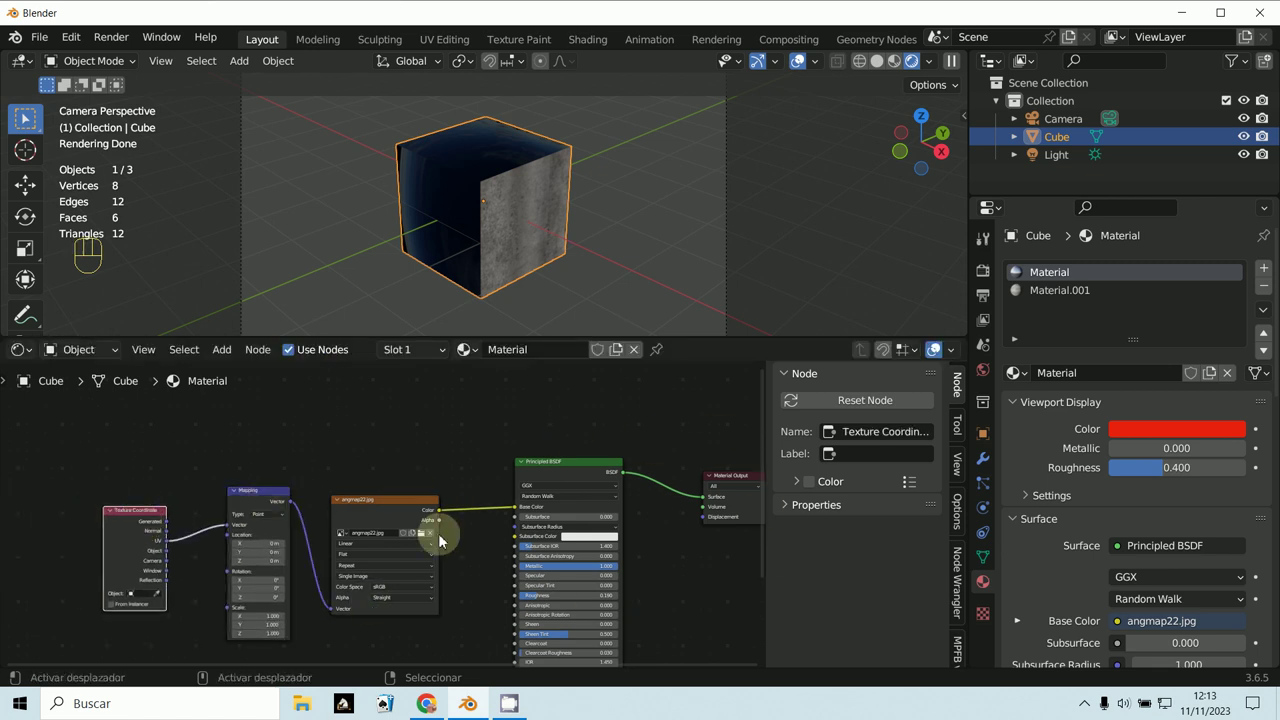
left_click(398, 506)
key("x")
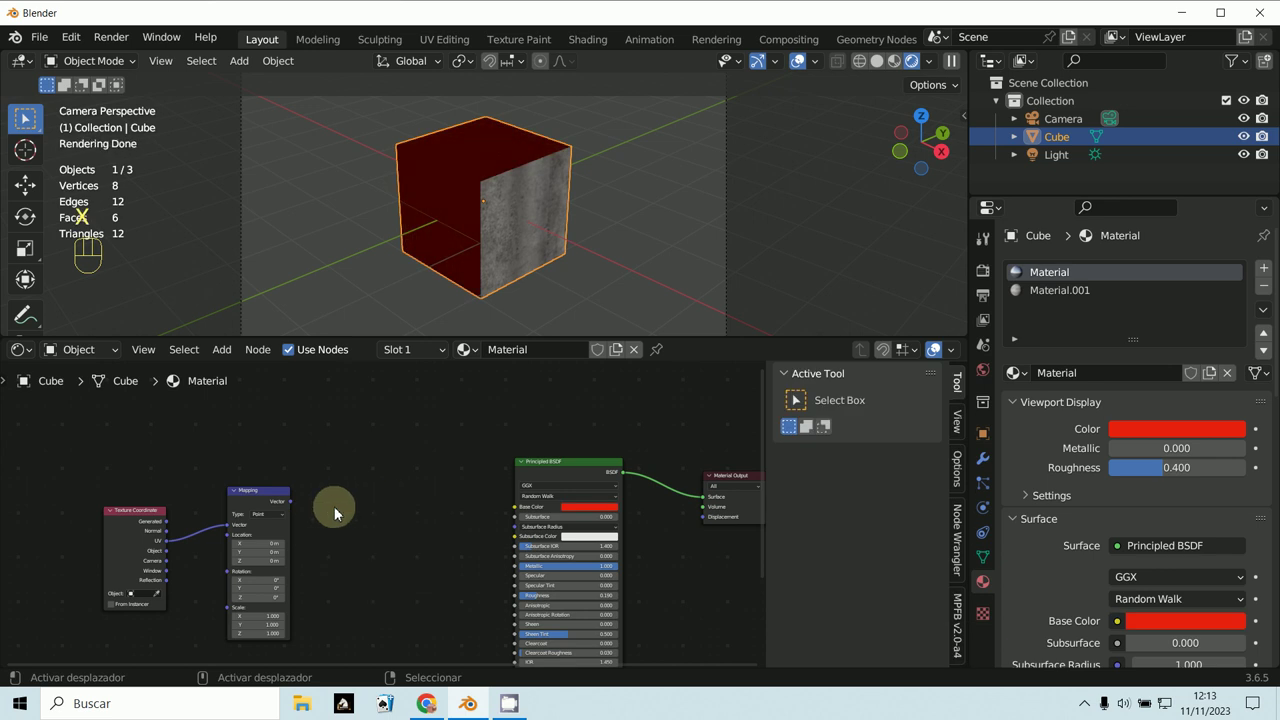
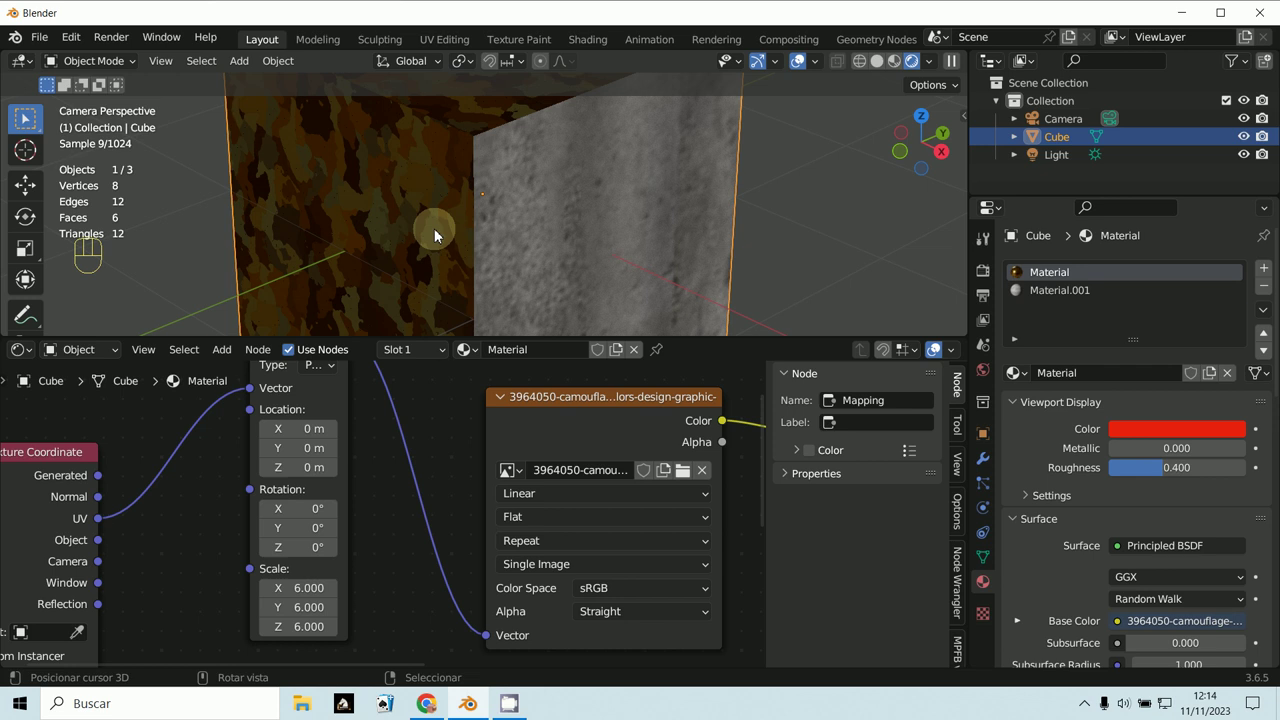
Select the Texture Coordinate node in the camouflage material's node tree
middle_click(300, 569)
left_click(310, 492)
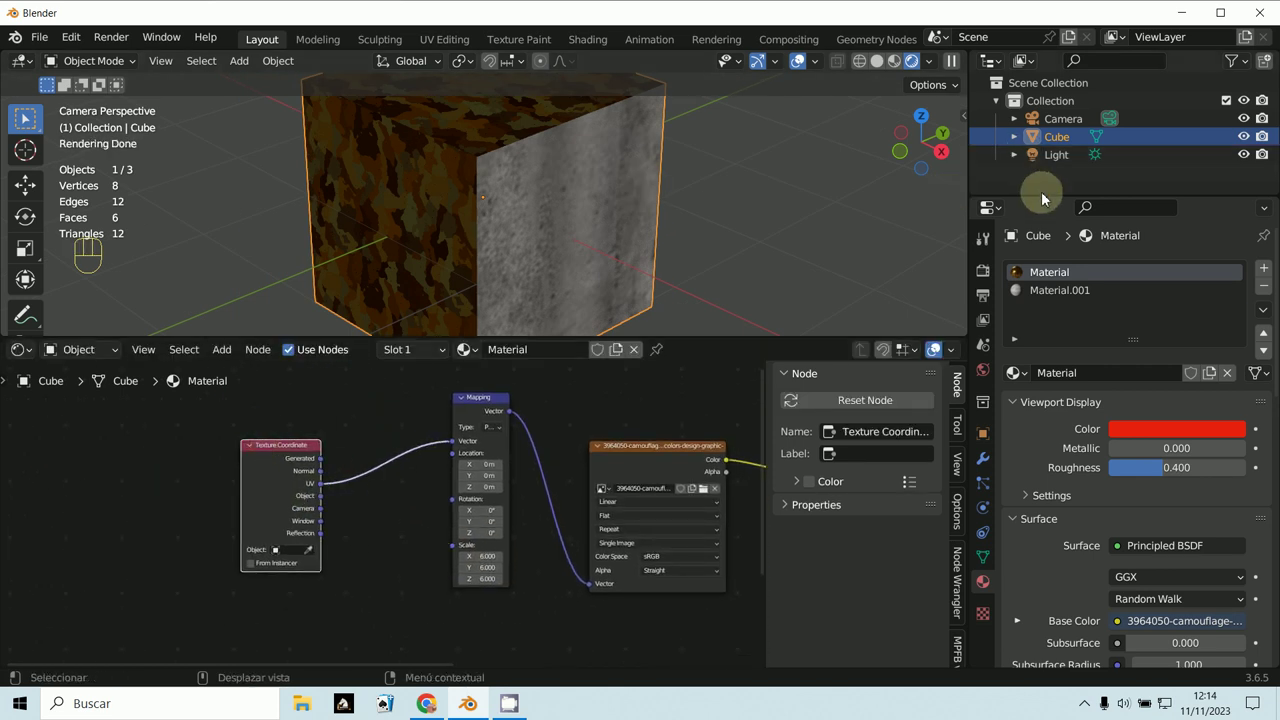
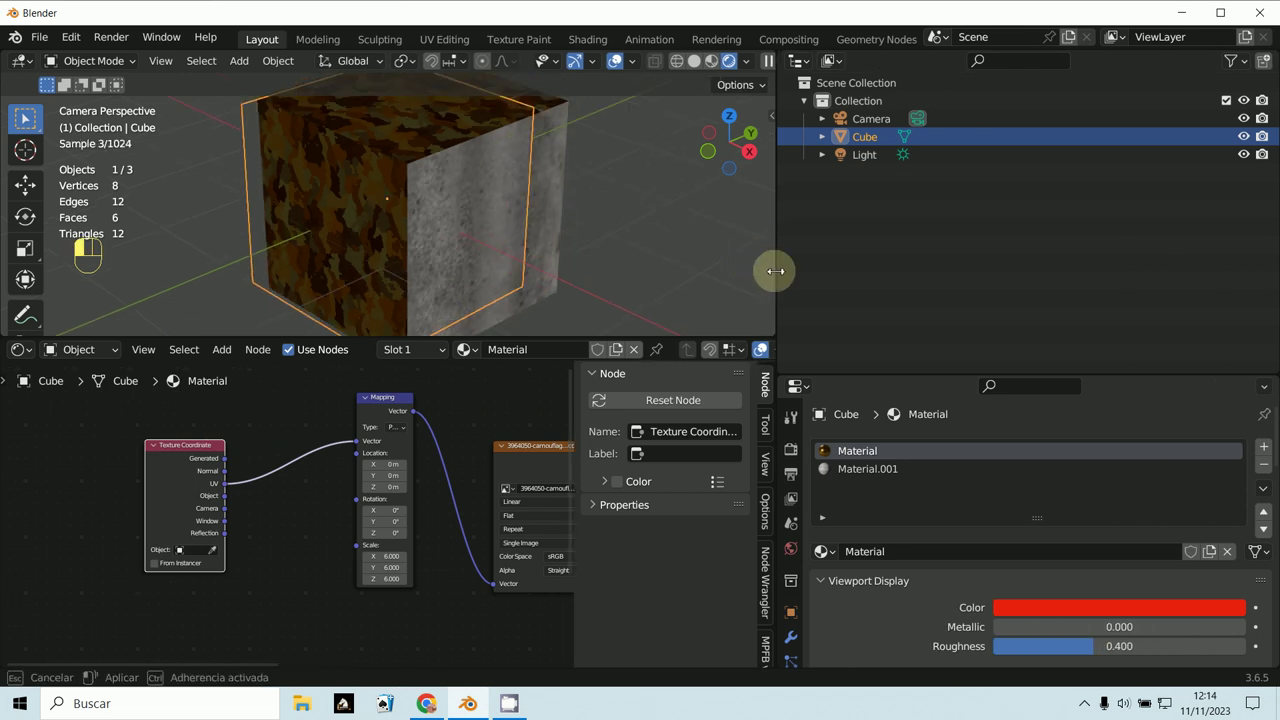
Turn the Outliner area into a UV editor and expand the cube's UV Maps list in Object Data Properties
left_click_drag(787, 615, 820, 601)
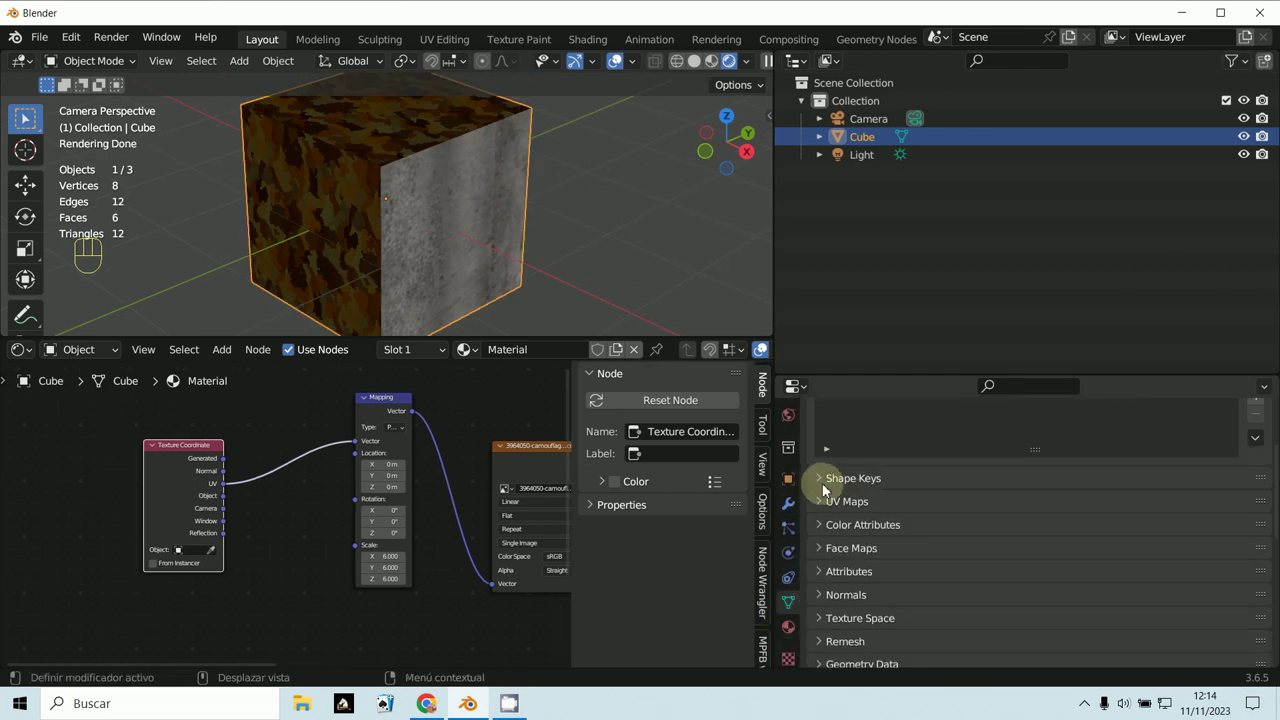
left_click(824, 462)
left_click(804, 64)
left_click_drag(798, 73, 159, 157)
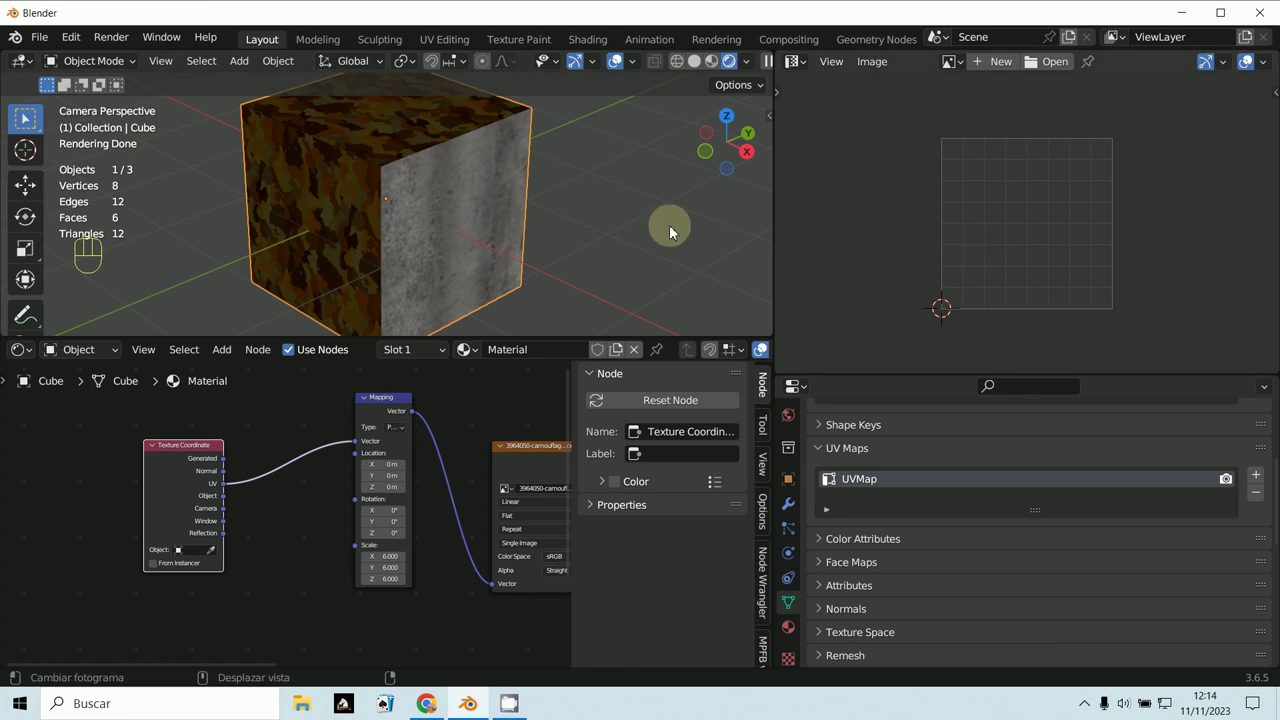
left_click(92, 66)
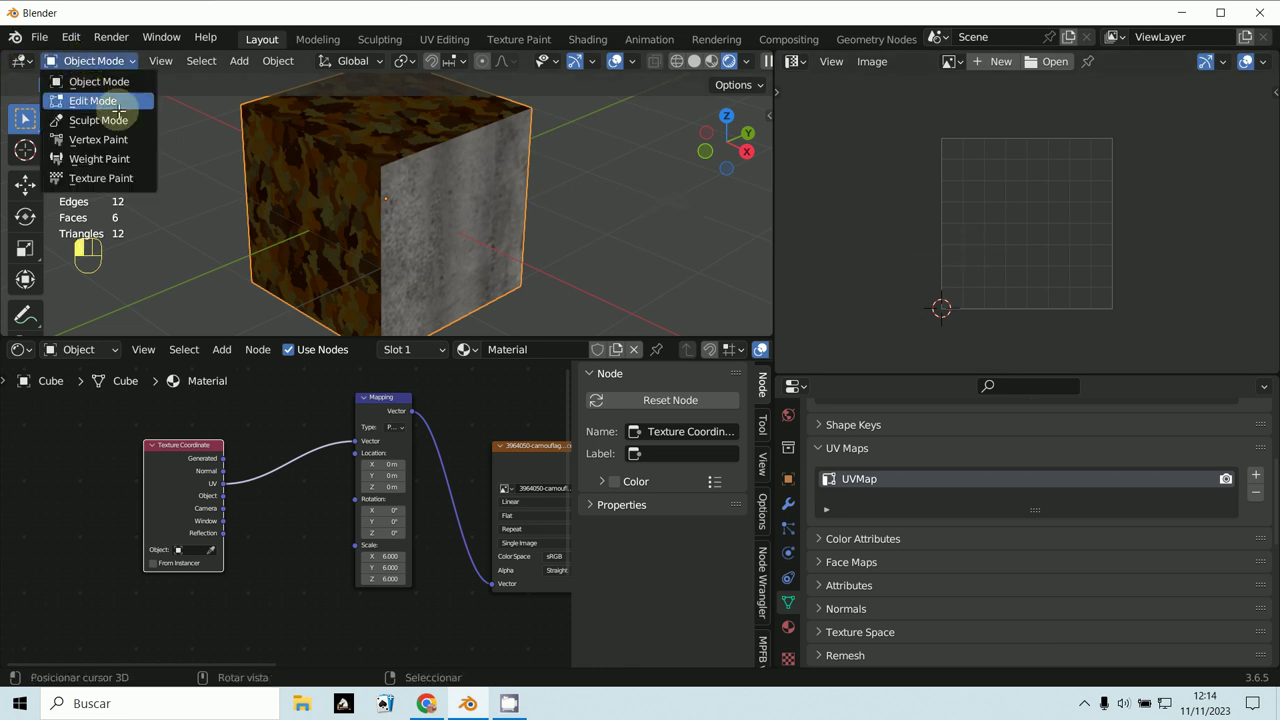
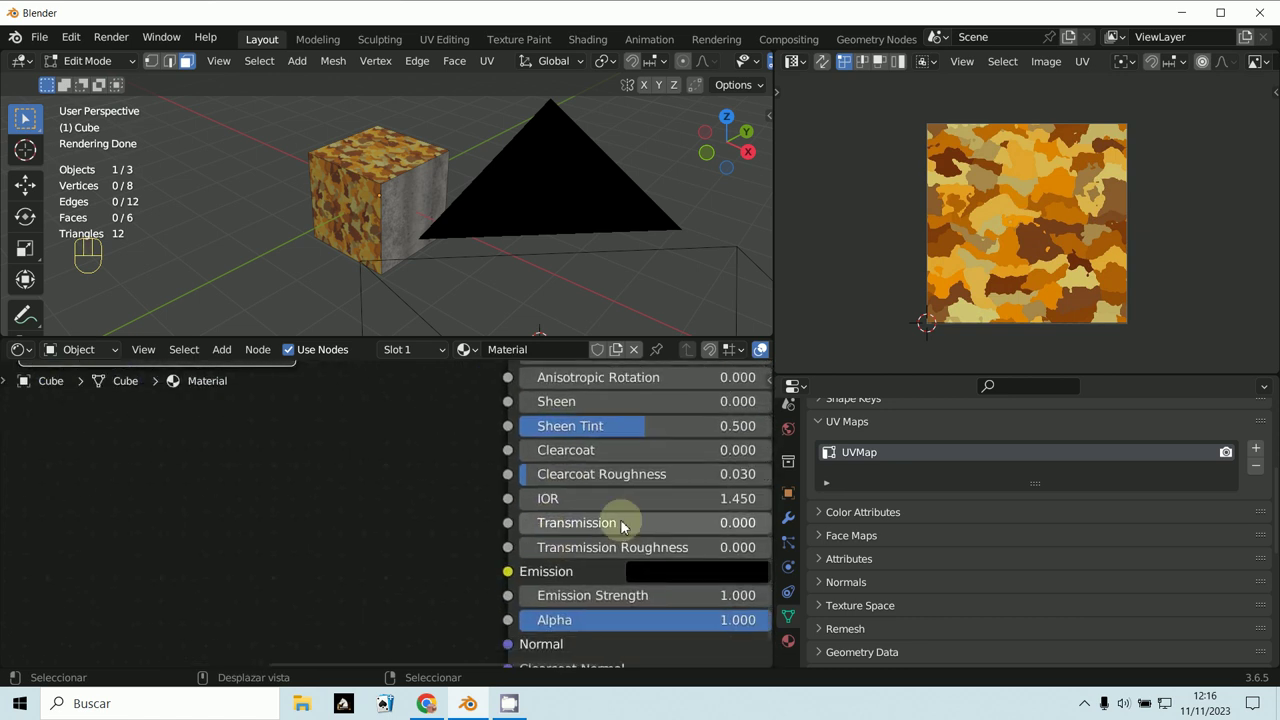
left_click_drag(636, 533, 427, 559)
left_click_drag(638, 444, 463, 601)
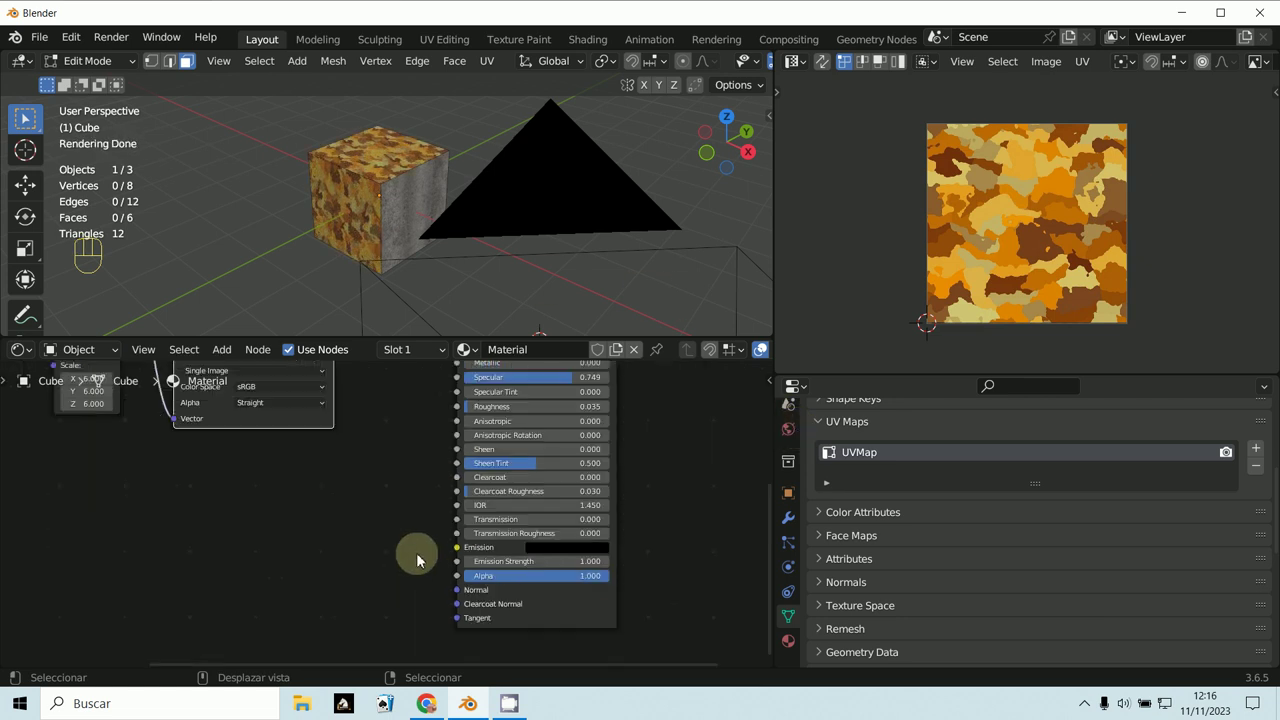
left_click_drag(385, 589, 331, 565)
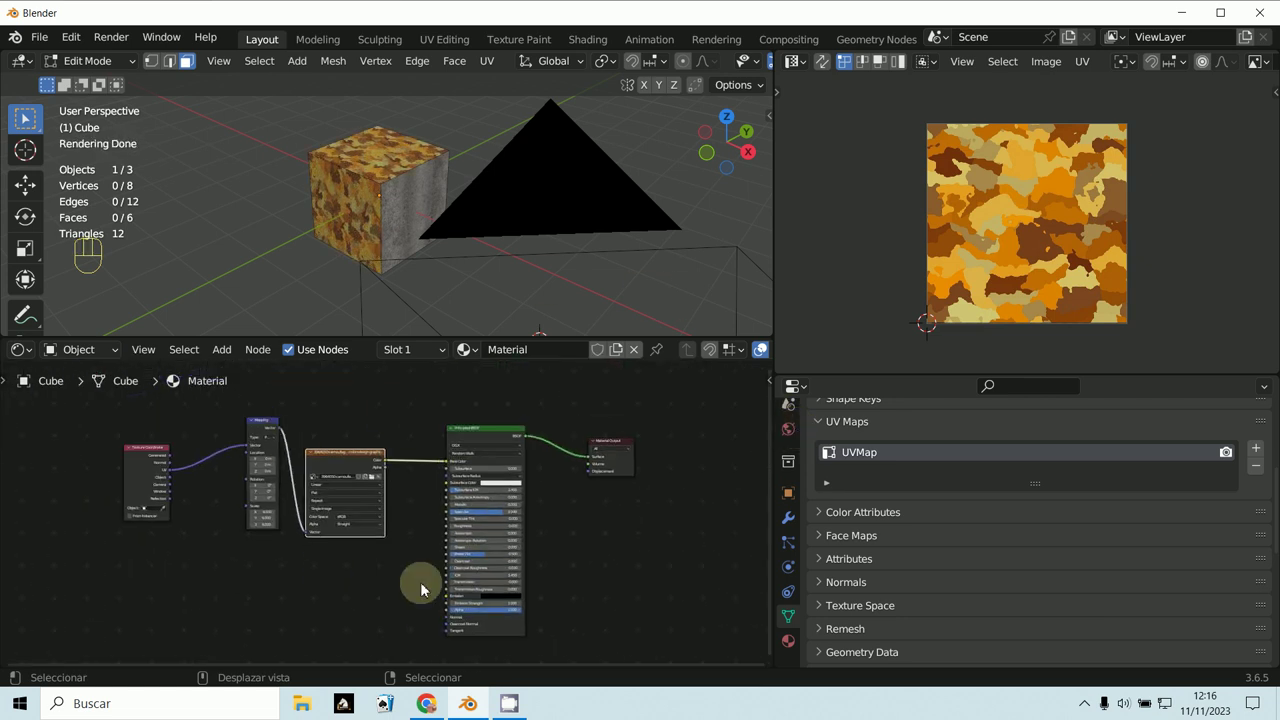